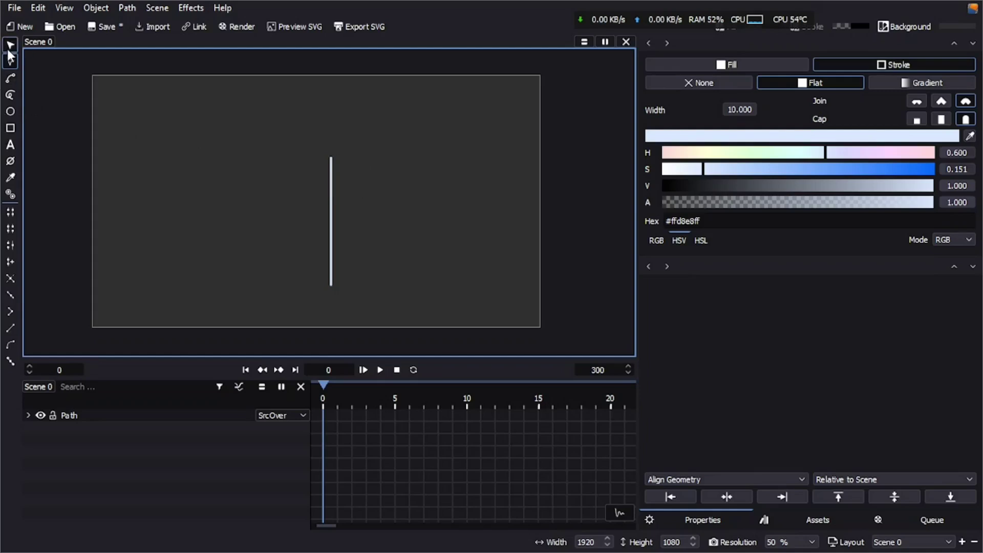
Duplicate the vertical line, rotate the copy 90° and unite both into one plus-shaped path
right_click(336, 214)
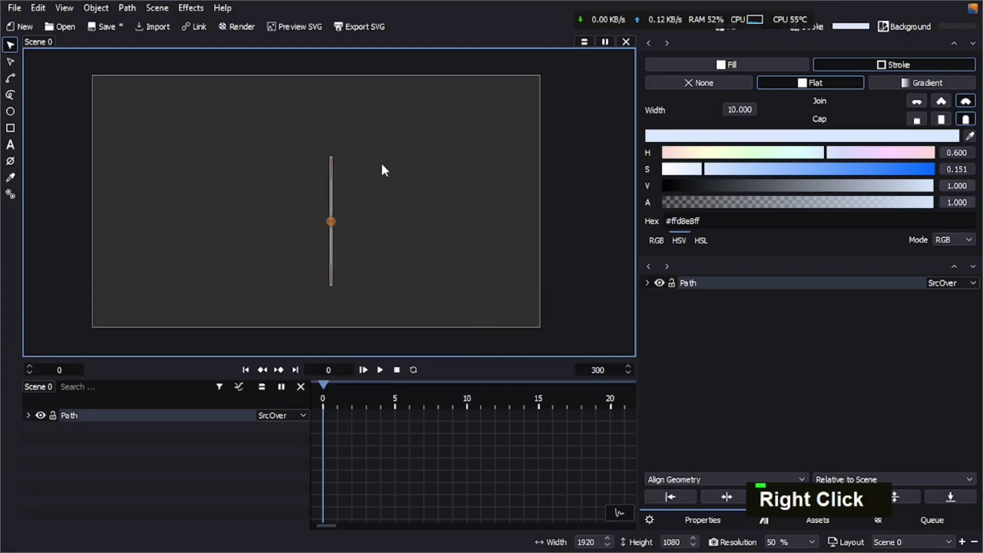
key("ctrl+d")
key("r")
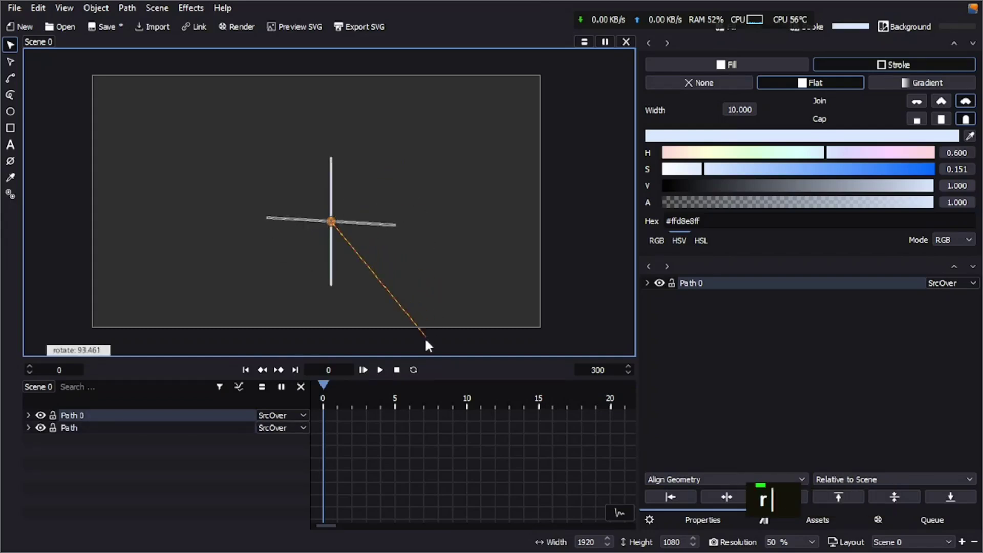
scroll("down", 3)
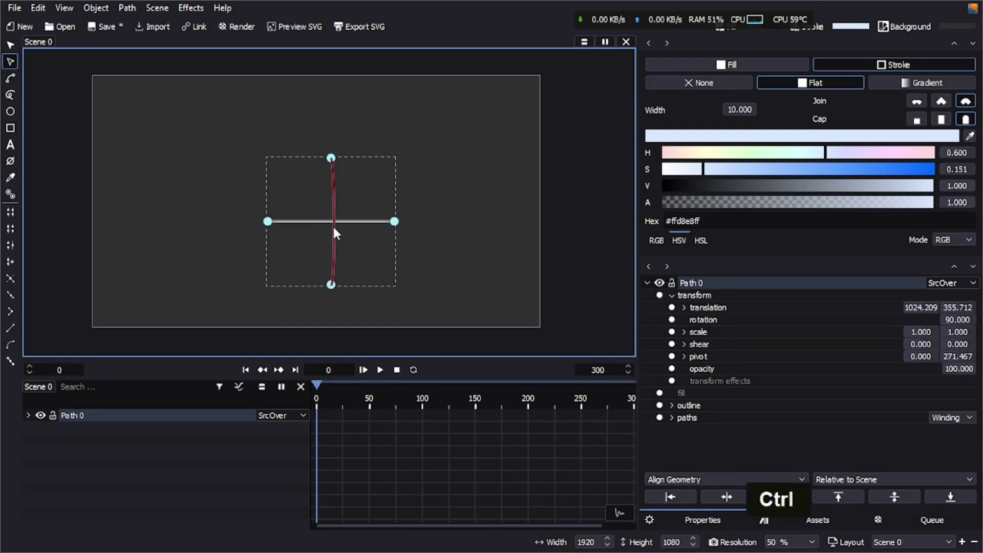
Add a Duplicate path effect with translation 0 / -584.9 and count 1, placing a second plus beside it
right_click(694, 286)
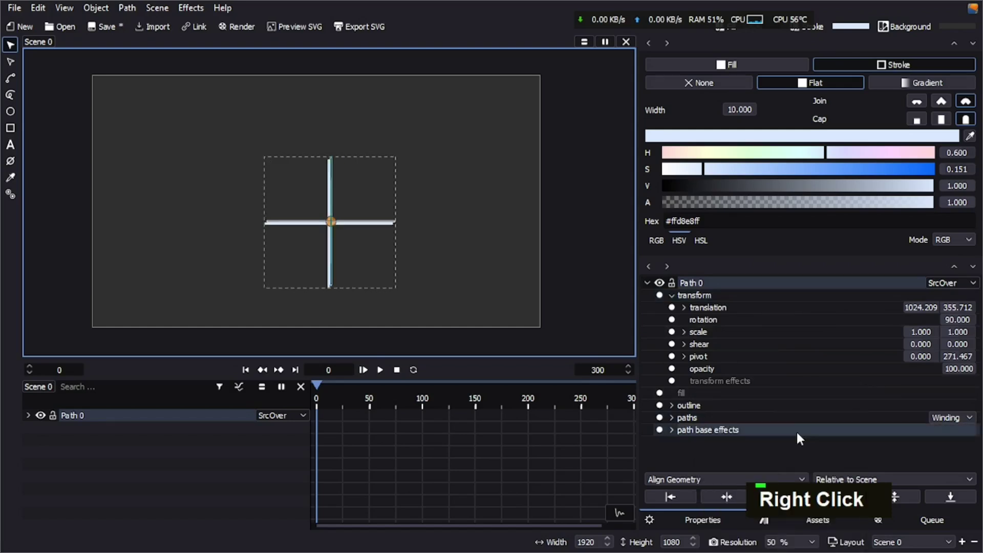
scroll("down", 3)
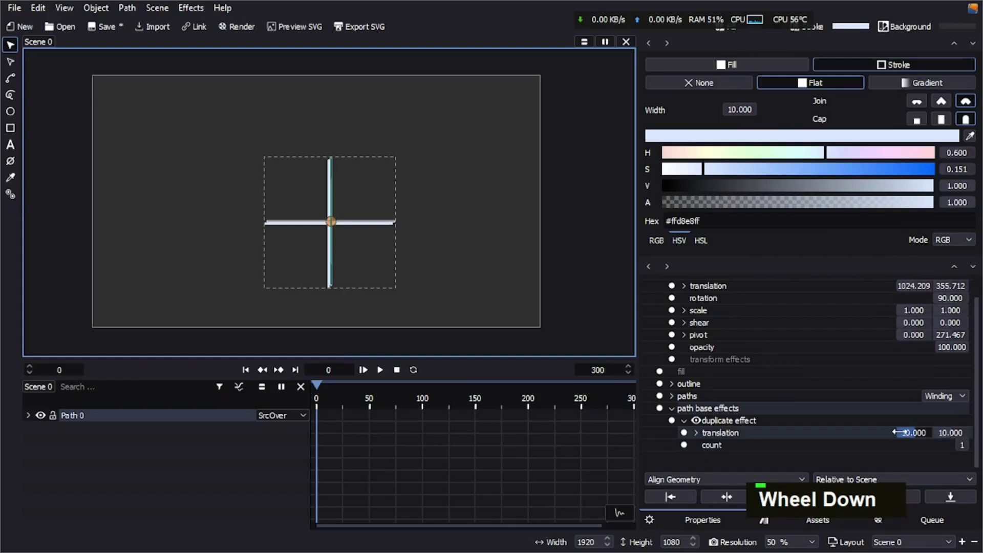
type("0")
key("Return")
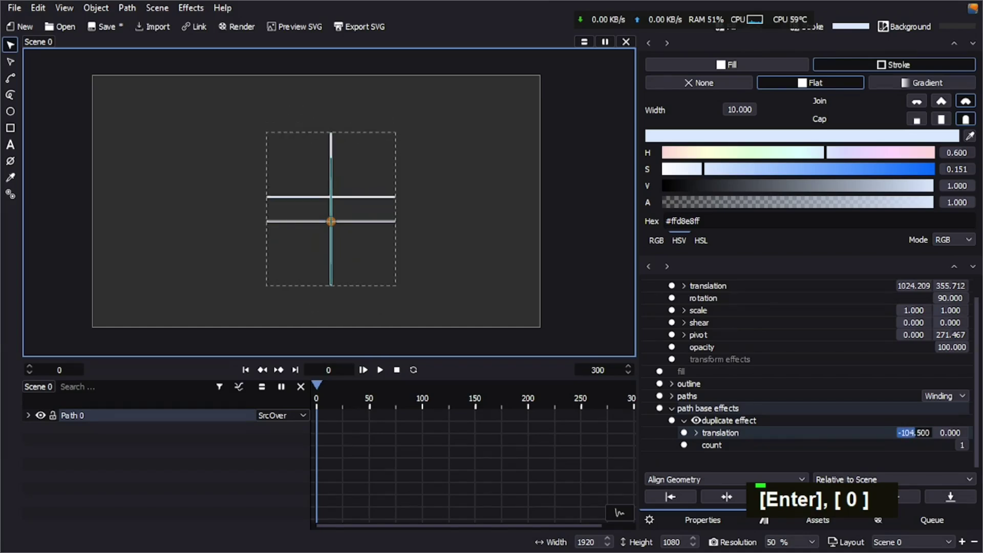
type("0")
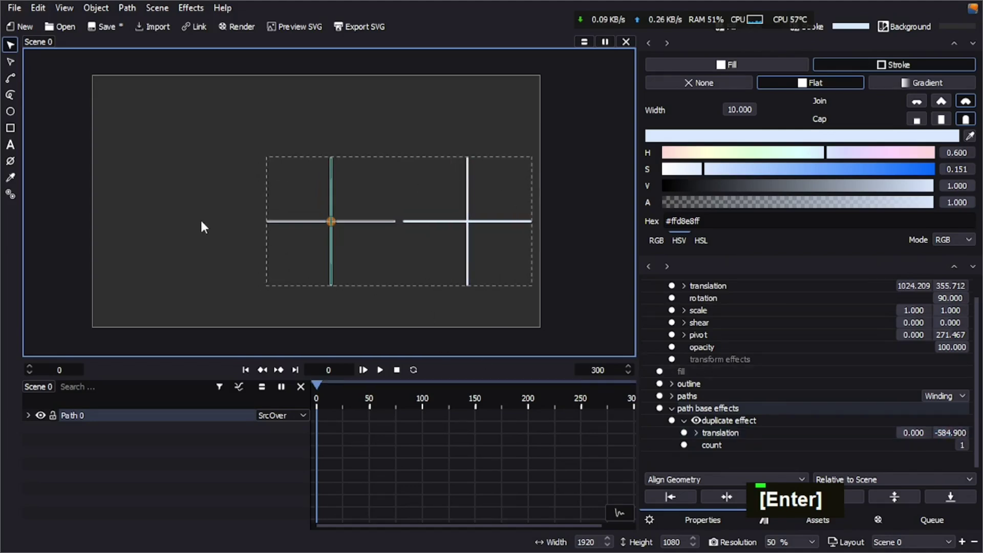
Raise the first duplicate count to 25 and add a second Duplicate path base effect
scroll("down", 3)
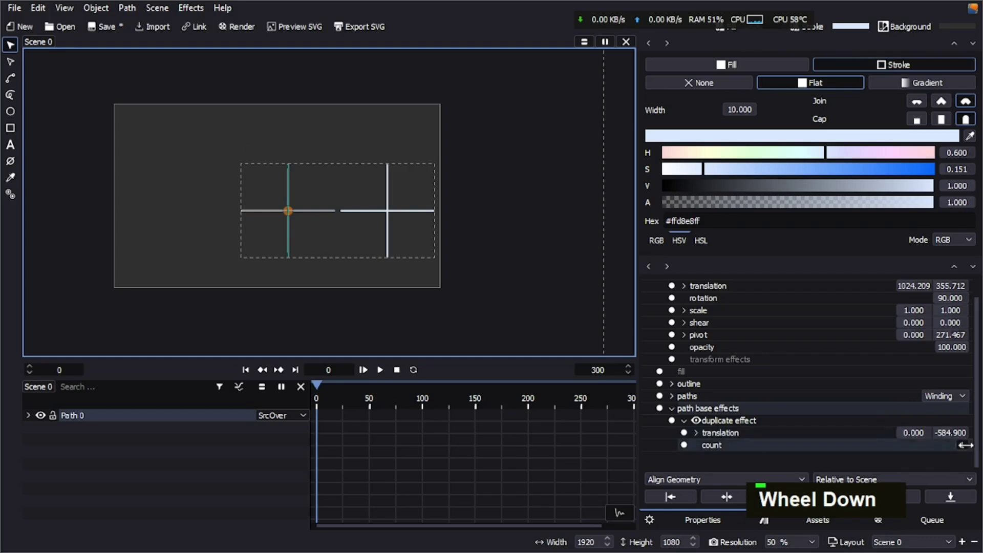
scroll("up", 3)
right_click(748, 408)
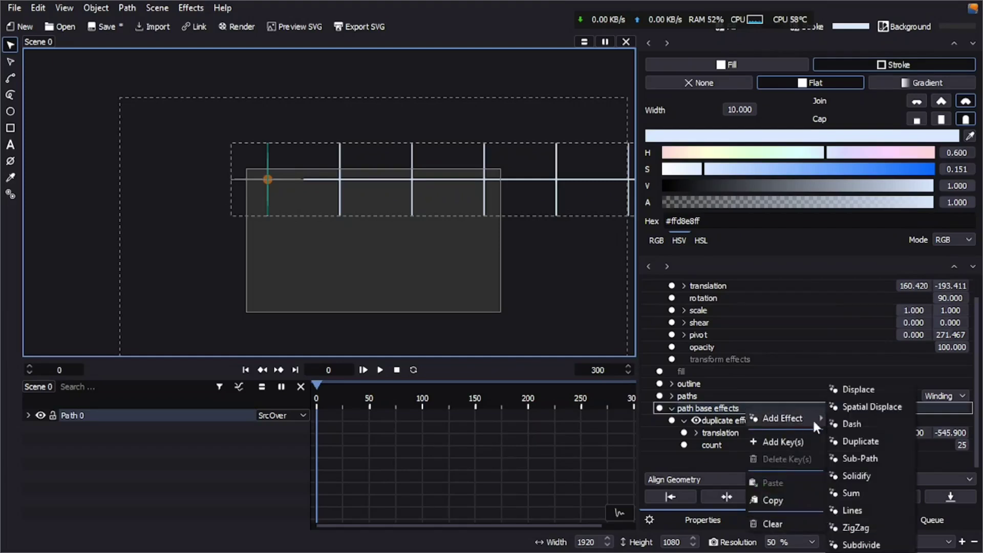
left_click(888, 448)
scroll("down", 3)
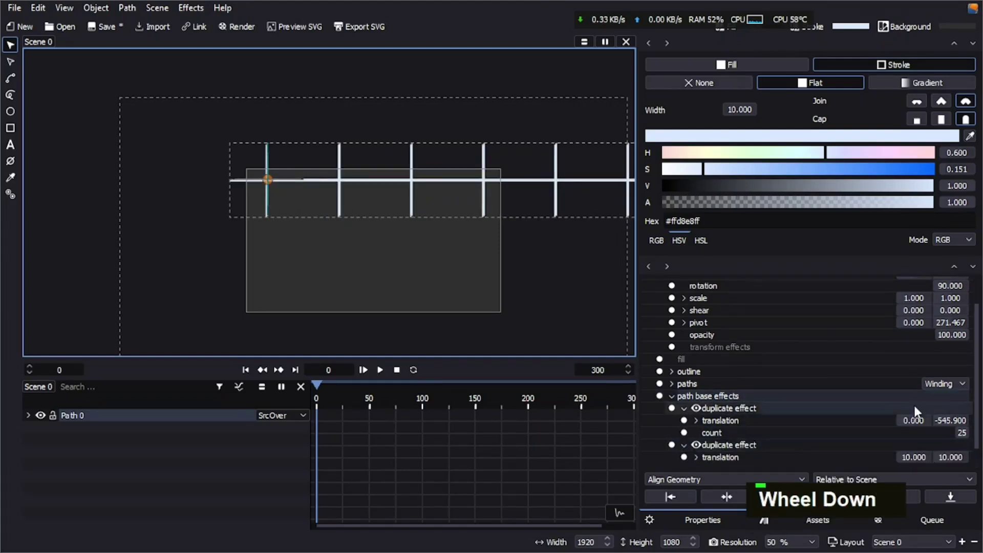
Give the second duplicate a 517.9 translation and count 25 so the pluses form a full grid
type("0")
scroll("down", 3)
scroll("up", 3)
scroll("down", 3)
key("ctrl+s")
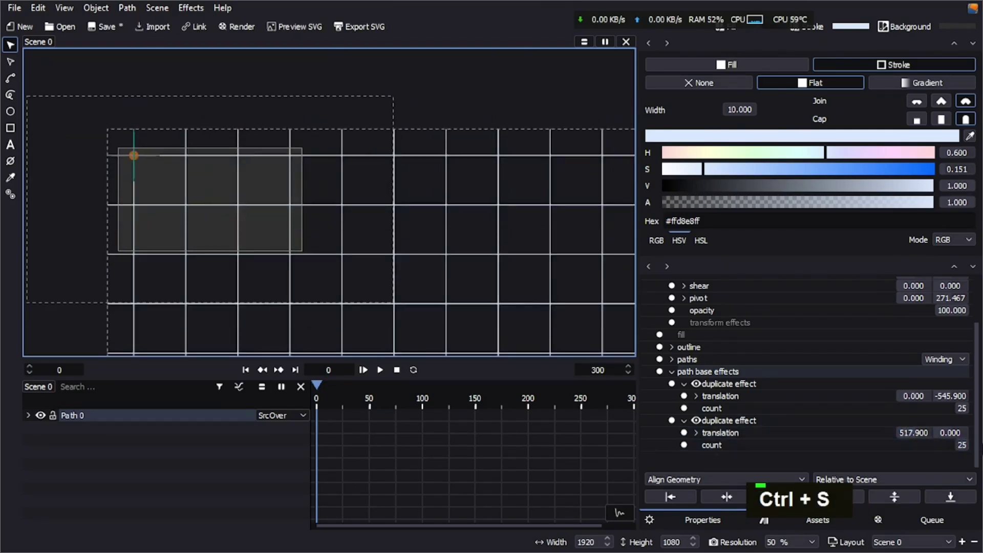
Zoom out to see the whole grid of lines on the canvas
scroll("down", 3)
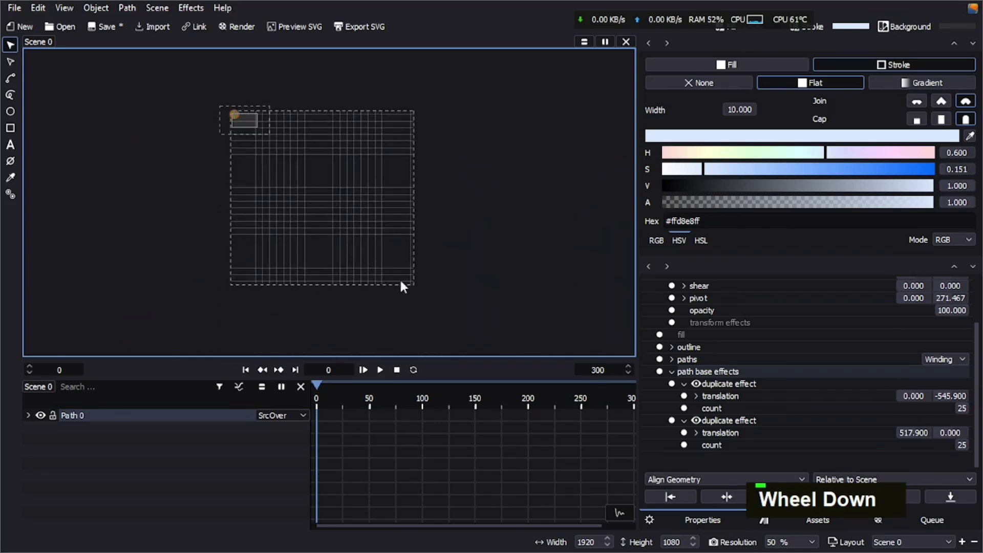
scroll("up", 3)
scroll("down", 3)
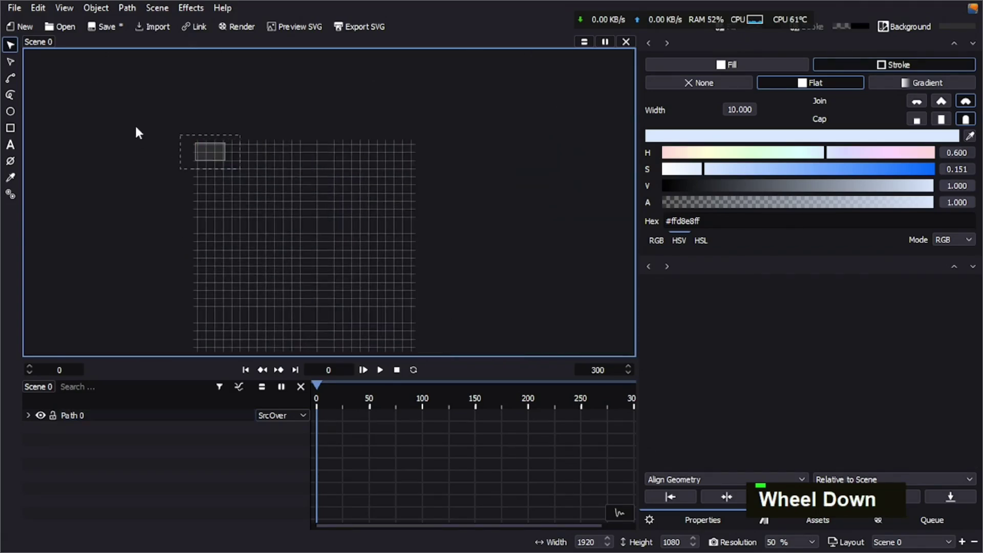
scroll("down", 3)
scroll("up", 3)
scroll("down", 3)
scroll("up", 3)
scroll("down", 3)
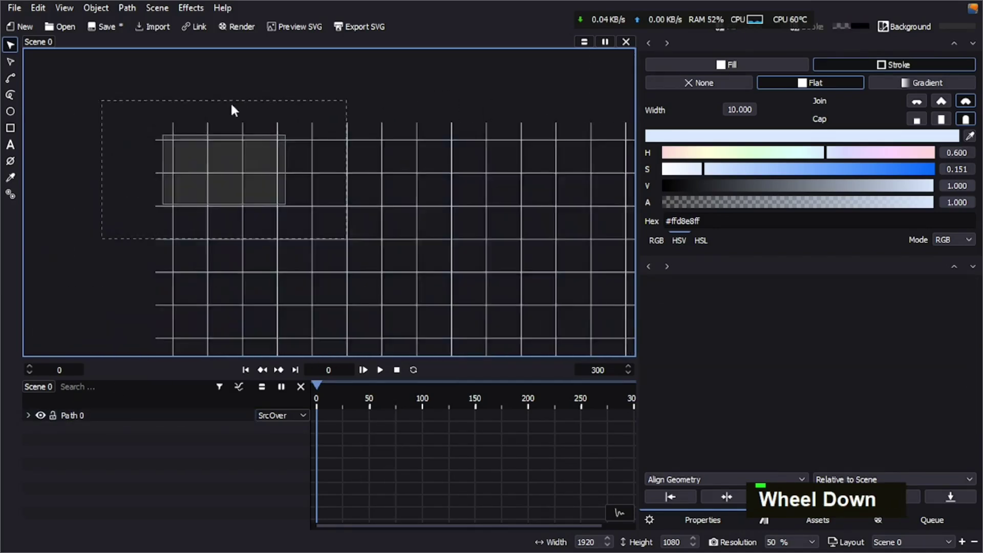
key("0")
key("Escape")
scroll("down", 3)
Scale the grid path down to 0.147 of its size with the S shortcut
type("s")
right_click(553, 235)
type("ss")
right_click(555, 221)
type("s")
scroll("up", 3)
scroll("down", 3)
key("s")
key("0")
key("Escape")
Add a third Duplicate effect to the grid's path base effects
scroll("down", 3)
scroll("down", 3)
right_click(734, 423)
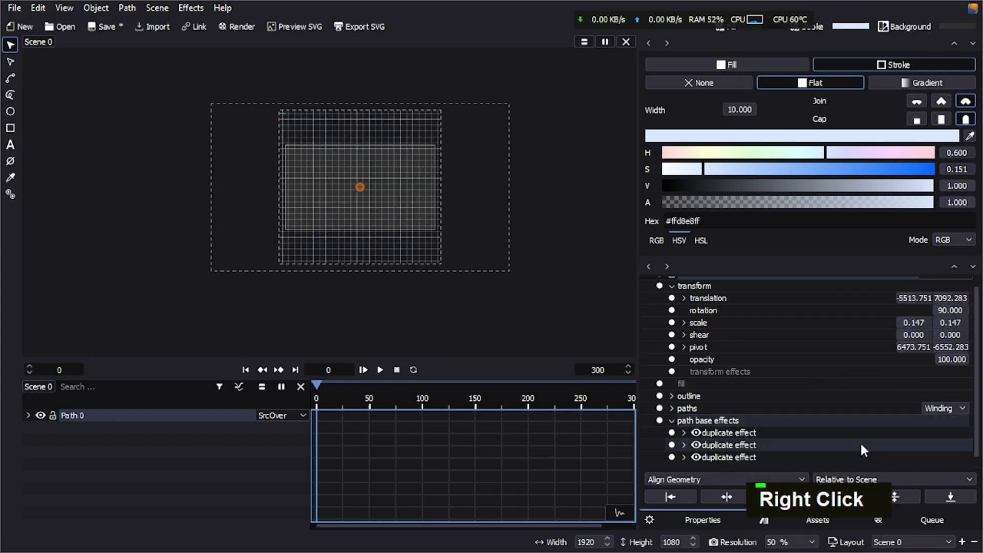
scroll("down", 3)
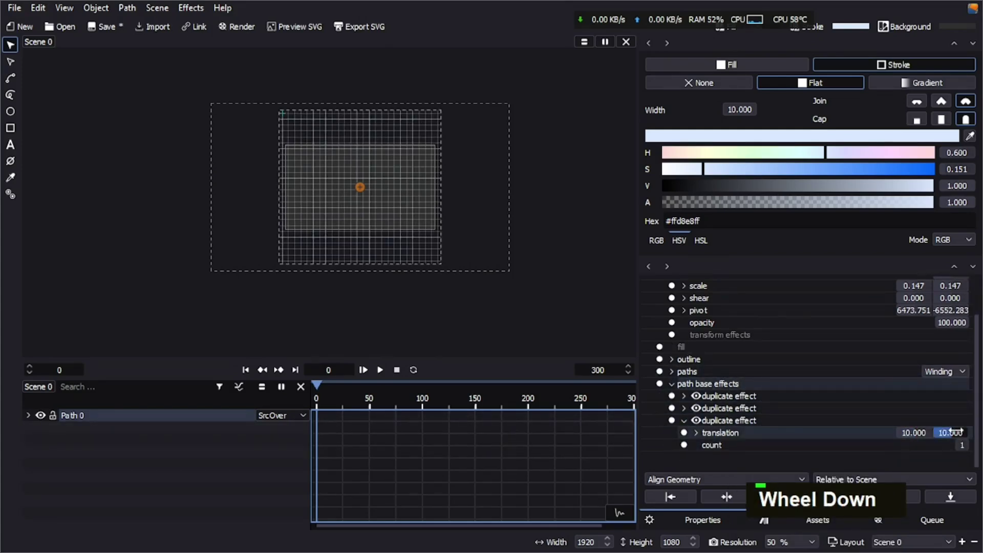
scroll("down", 3)
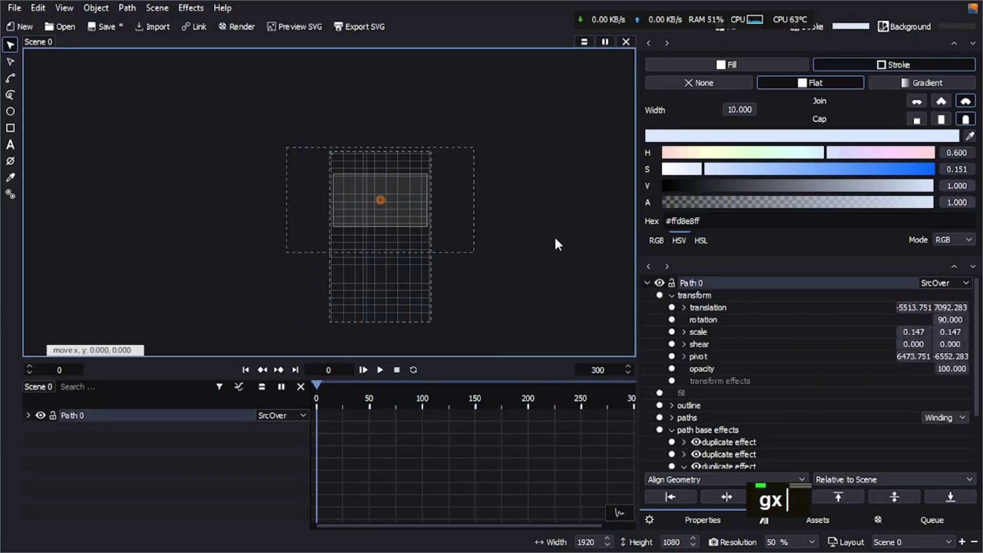
Keyframe the grid's vertical translation at frames 0 and 100 and preview the scrolling motion
right_click(556, 260)
type("y")
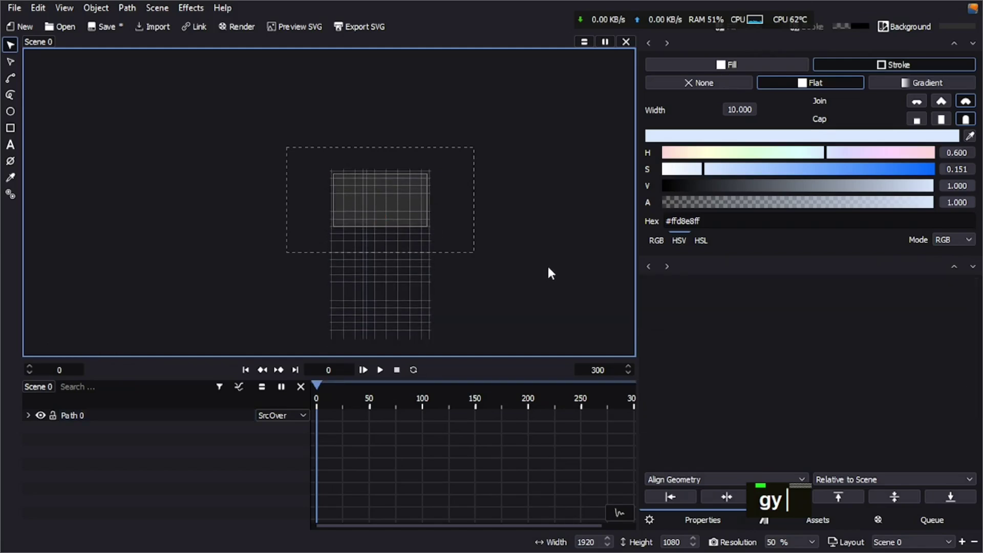
type("0")
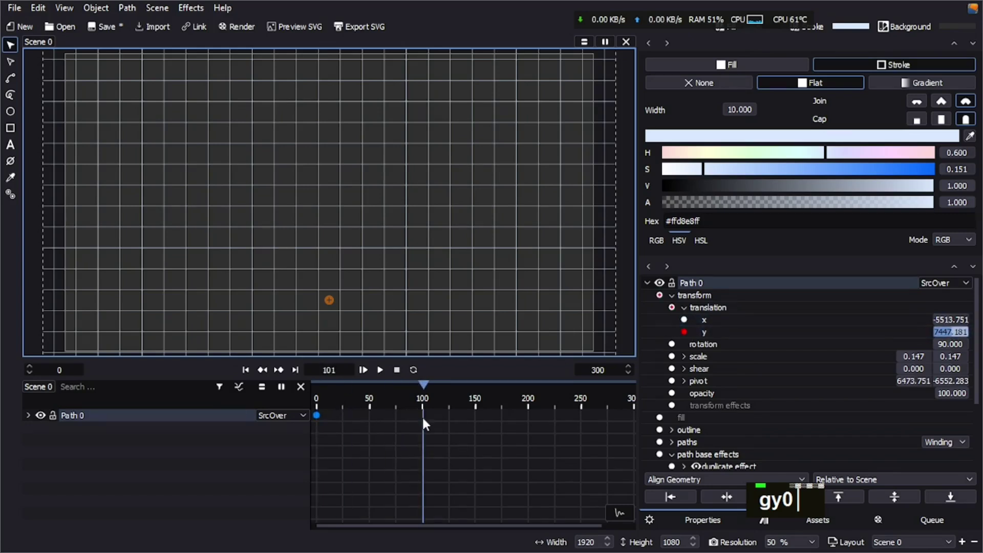
scroll("down", 3)
type("gyy")
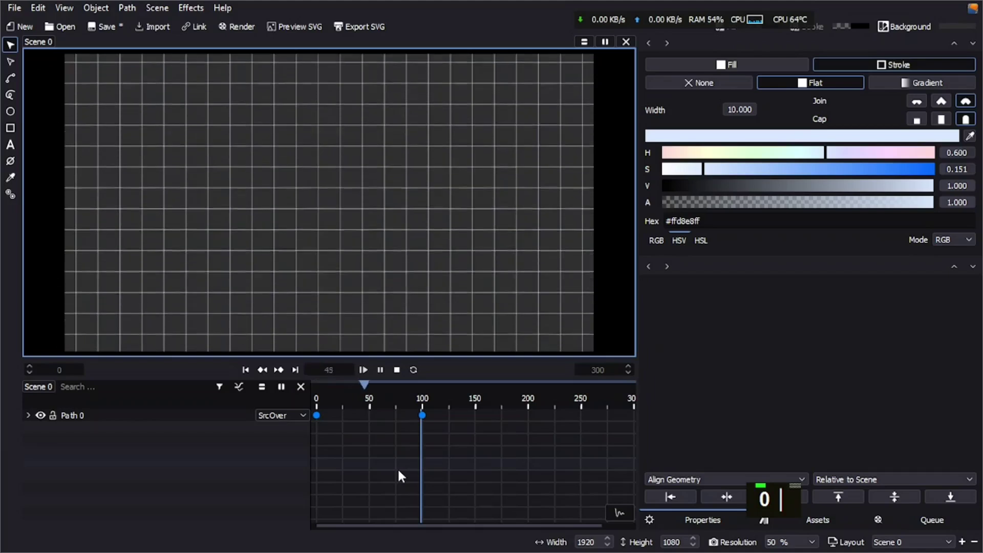
Add a path-wise Sub-Path outline effect, max length 37 and offset 30.7, trimming the grid into plus-marks
key("Escape")
scroll("up", 3)
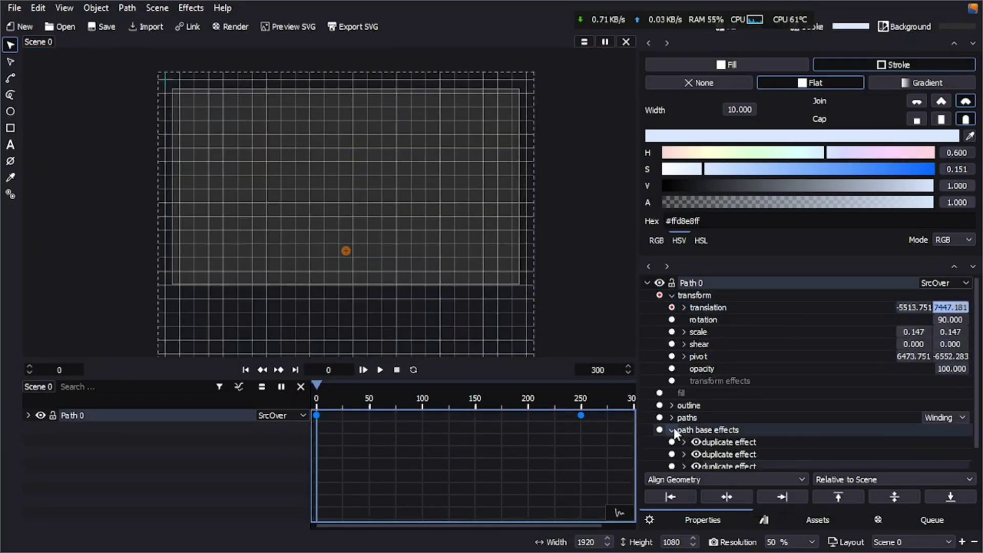
scroll("down", 3)
right_click(724, 284)
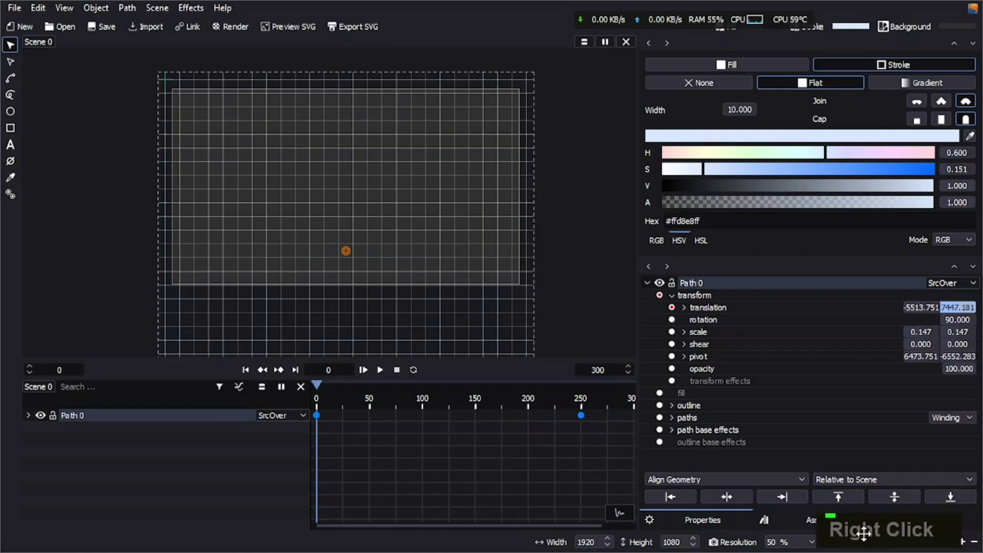
right_click(705, 447)
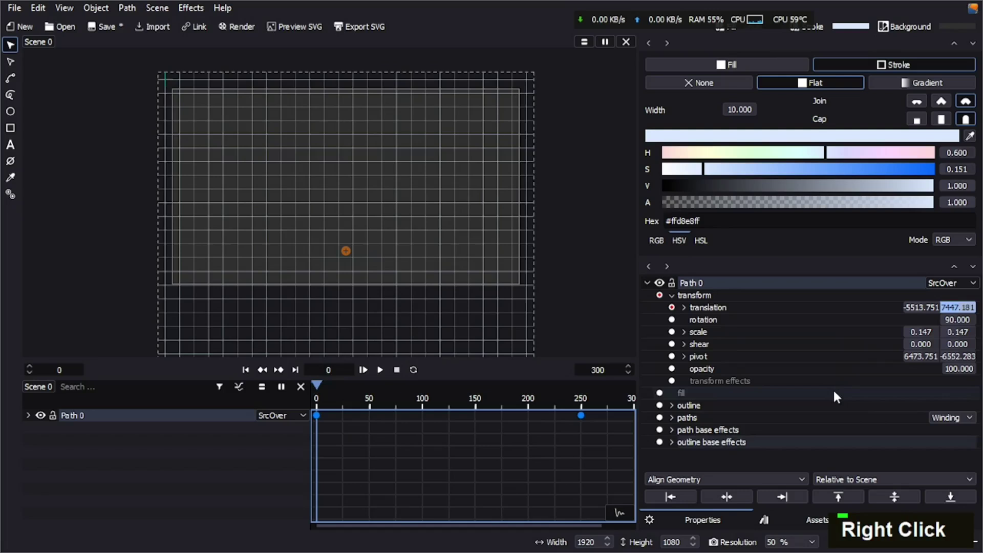
scroll("down", 3)
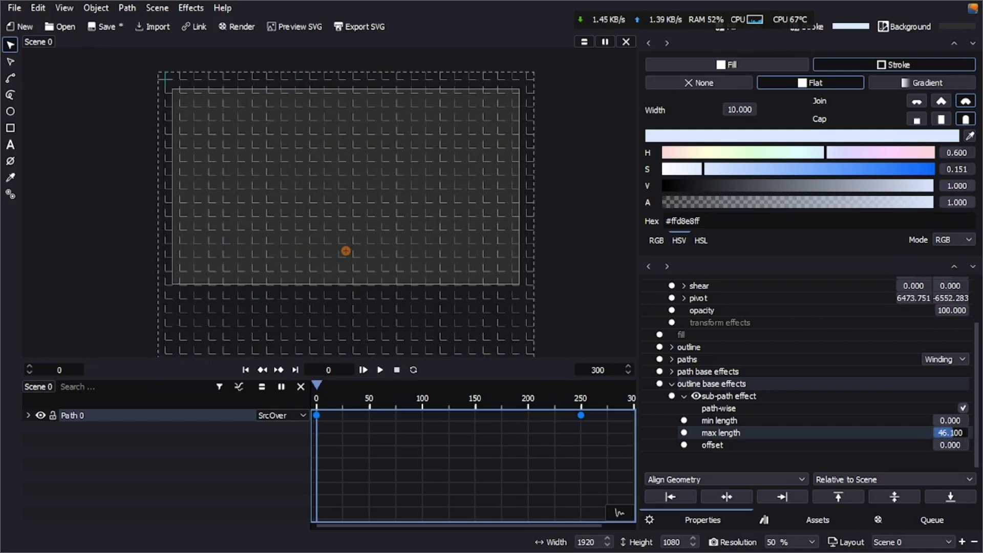
scroll("up", 3)
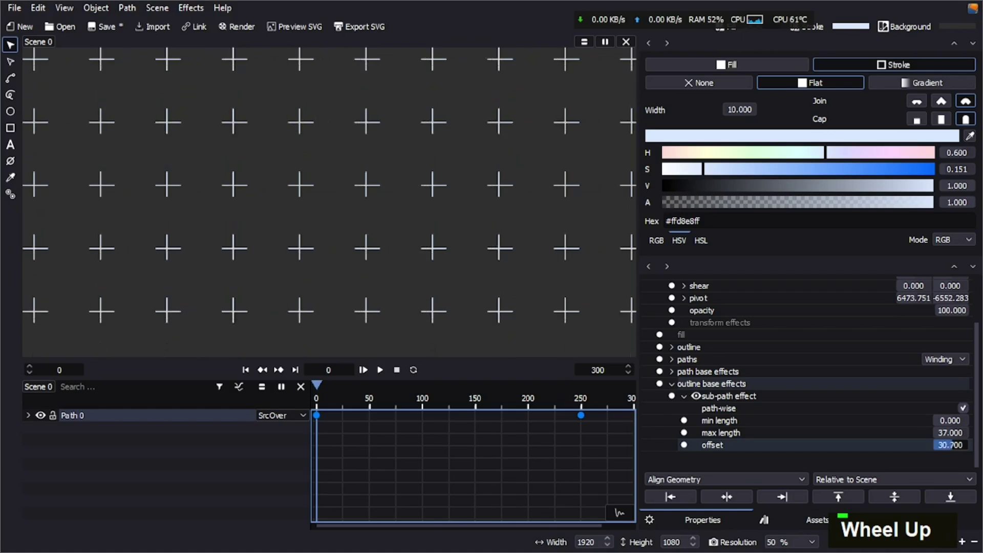
Keyframe the Sub-Path offset with min length 2.6 and max 38.4 so the marks morph into crosses
key("0")
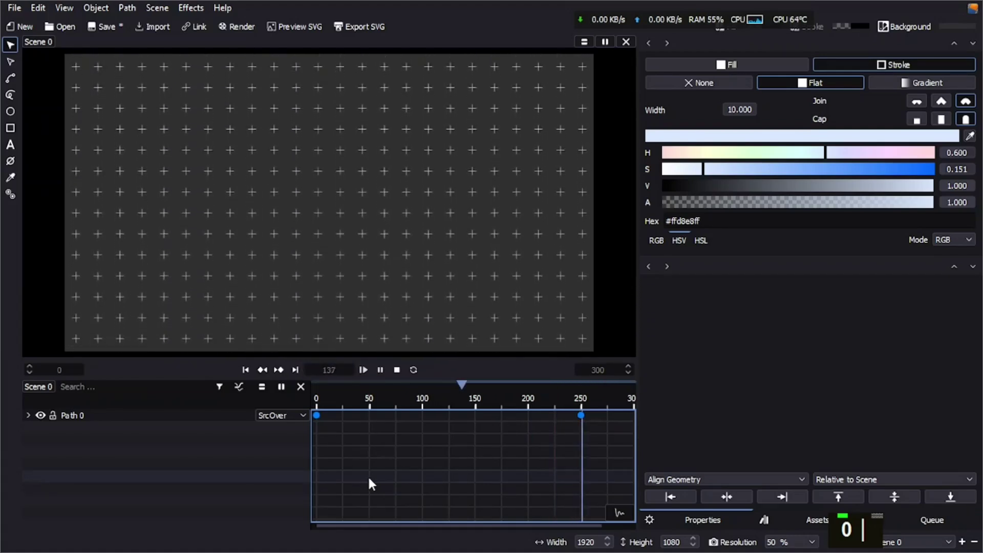
key("Escape")
scroll("down", 3)
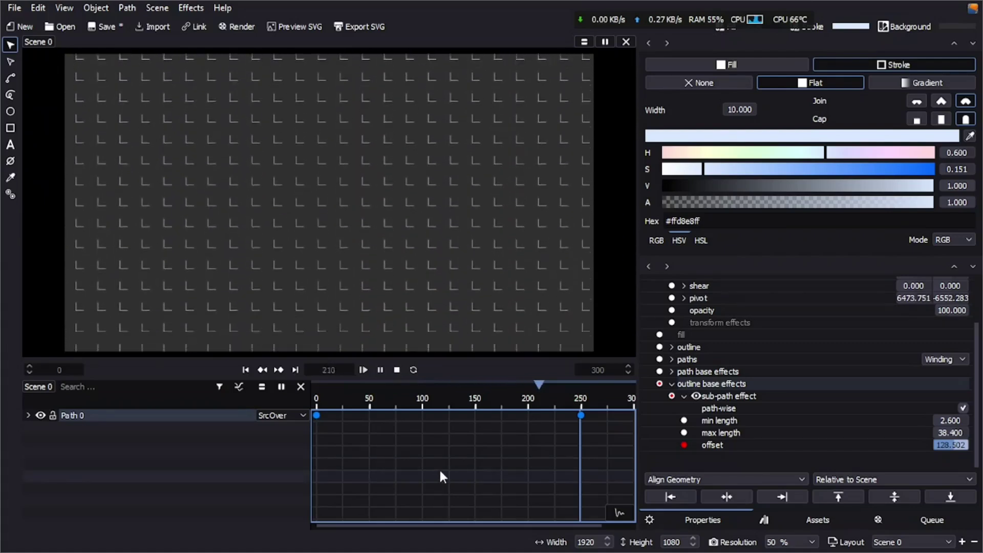
Preview the plus-mark loop, hide Path 0 and draw a new circle with the Ellipse tool
key("Escape")
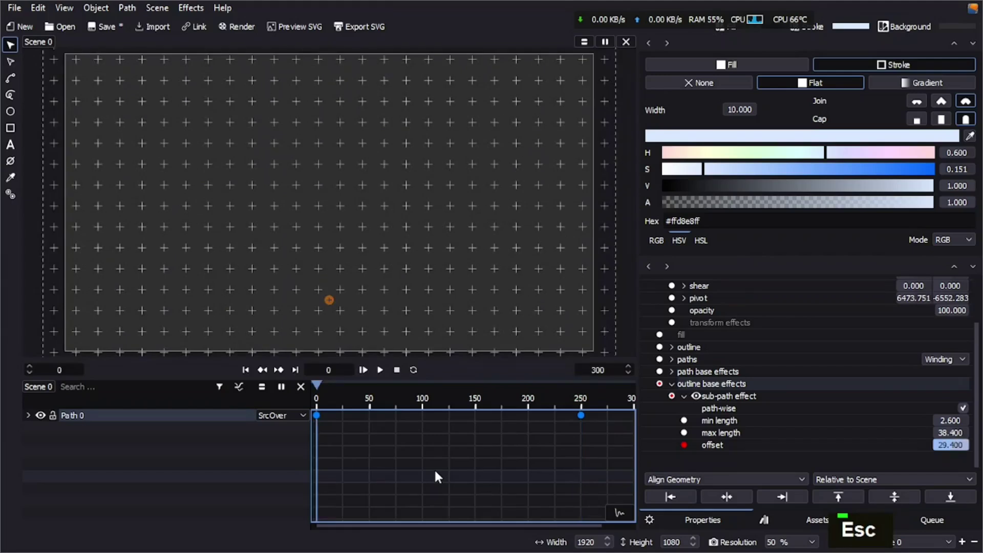
key("ctrl+s")
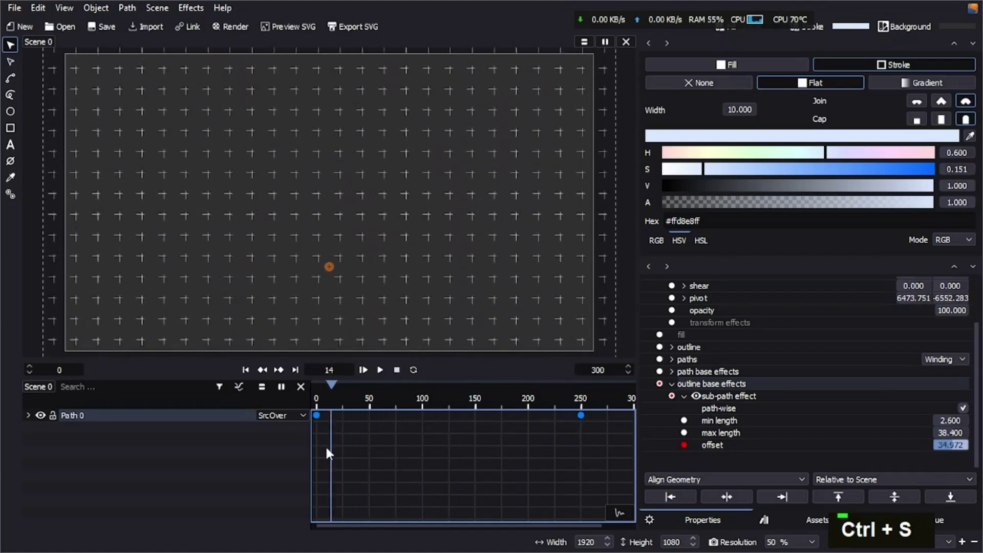
scroll("down", 3)
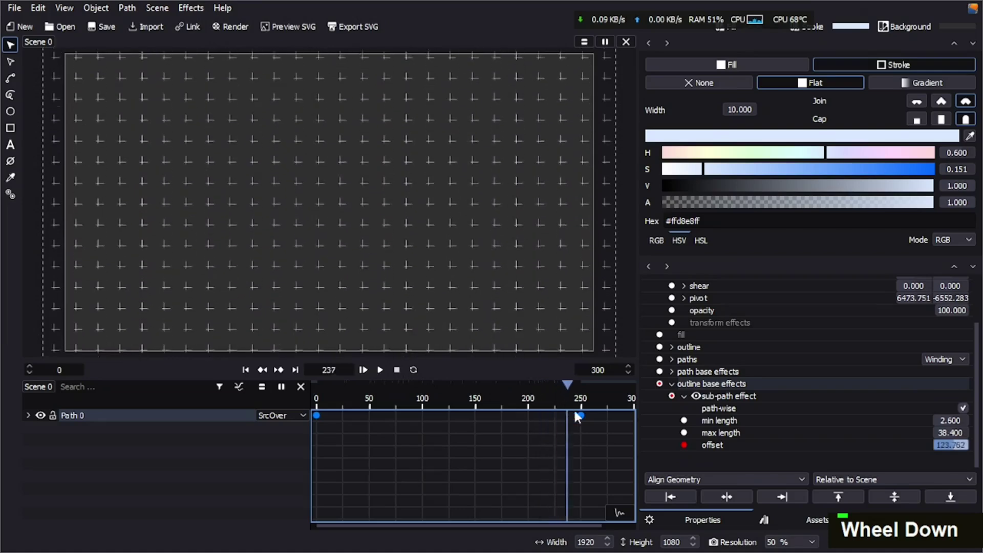
Set the circle's stroke to white and add Duplicate effects with count 9 to tile it into rows
scroll("up", 3)
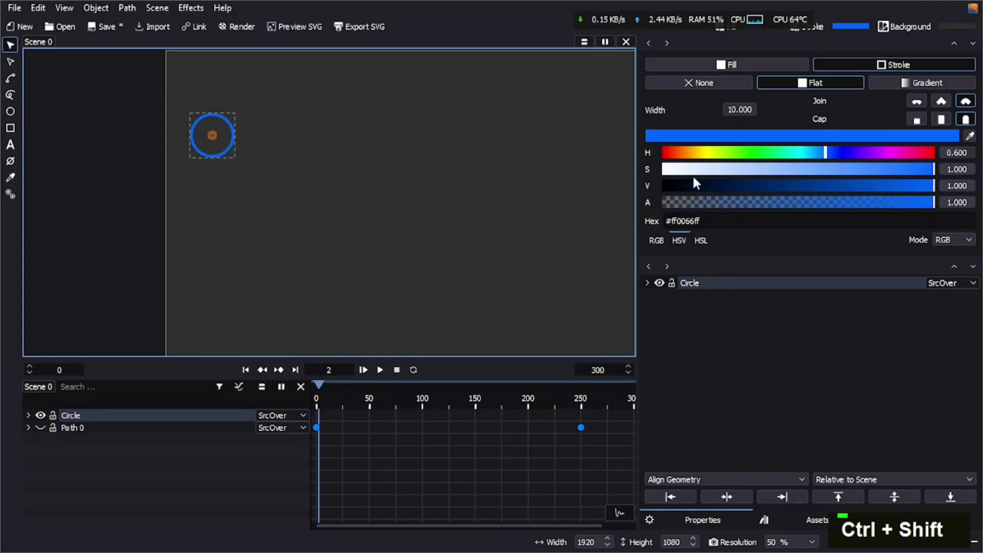
right_click(701, 286)
key("Return")
type("5")
key("Return")
type("0")
key("Return")
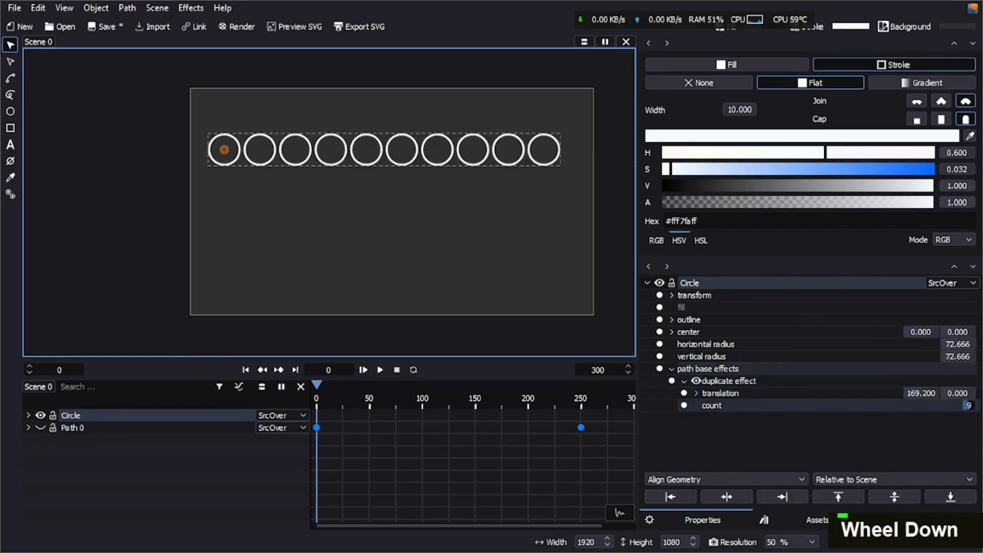
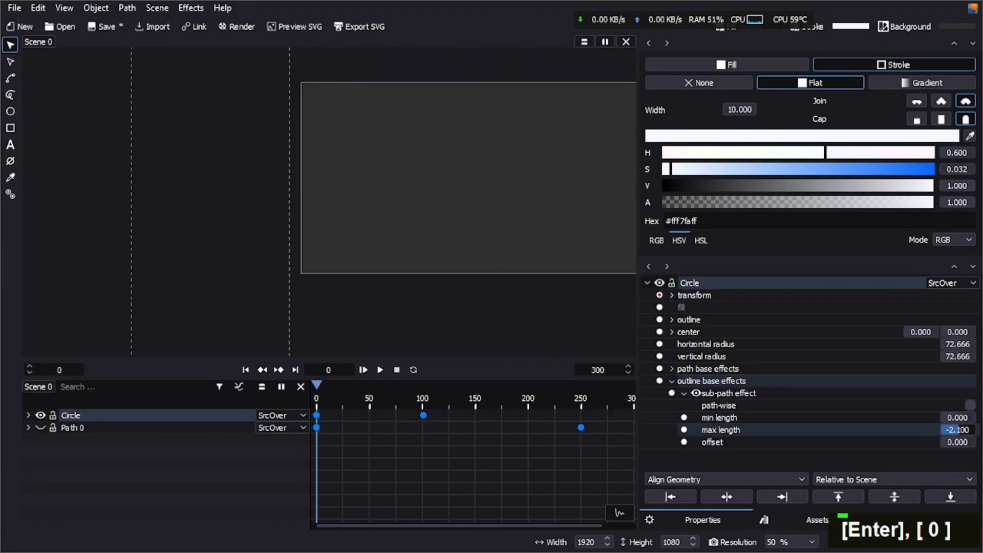
Add a Sub-Path effect with max length 49.2 and keyframe its offset, turning the circles into arcs
type("100")
key("Return")
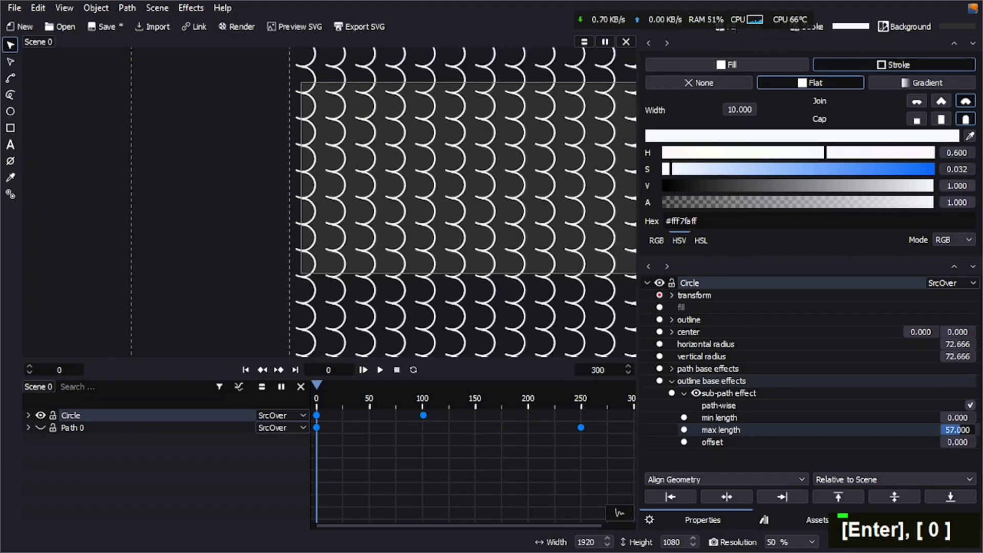
double_click(690, 448)
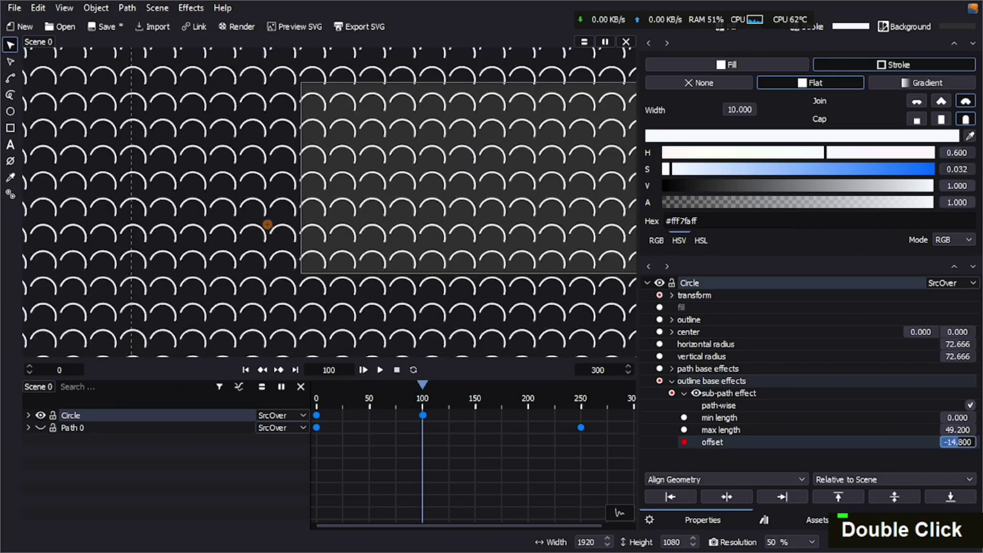
Play and replay the looping scalloped-arc animation from frame 0
key("space")
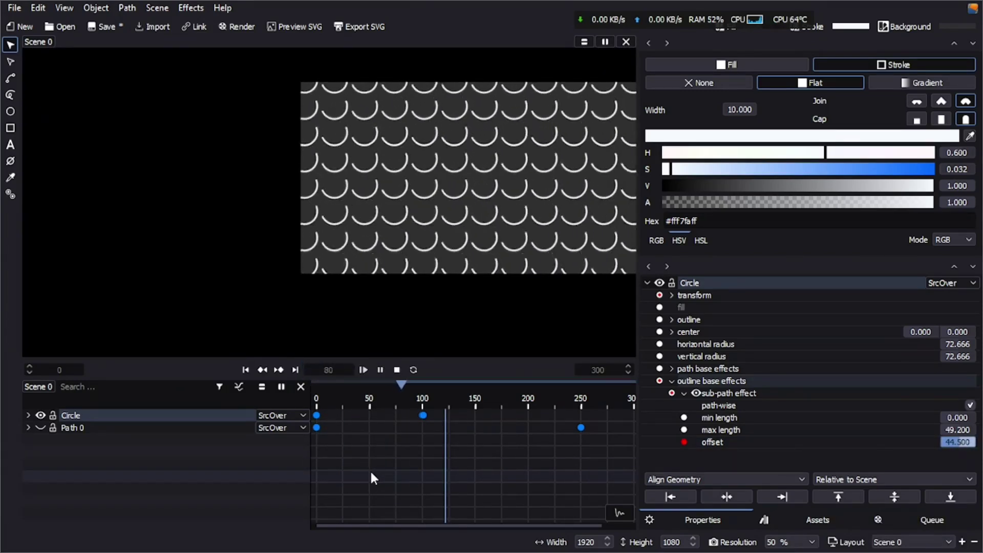
key("Escape")
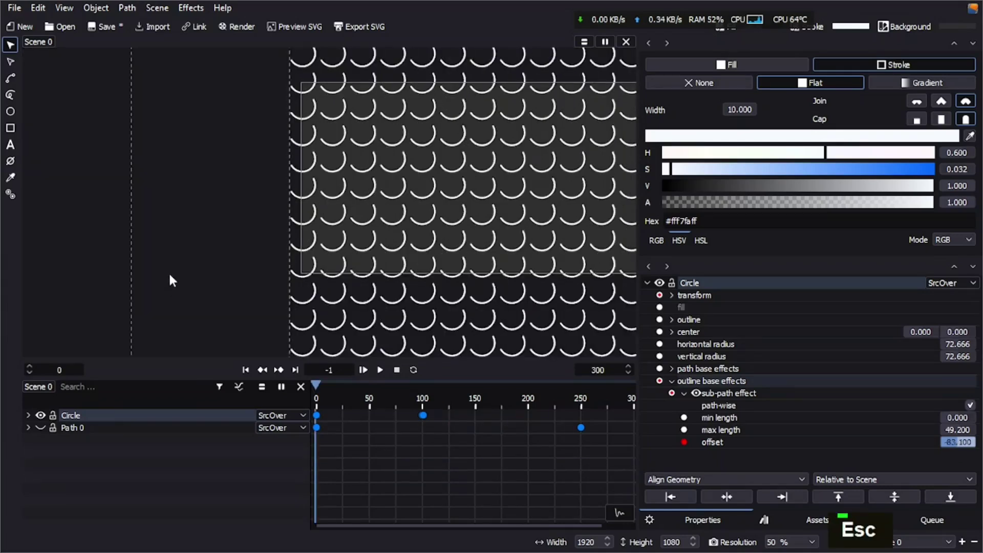
key("0")
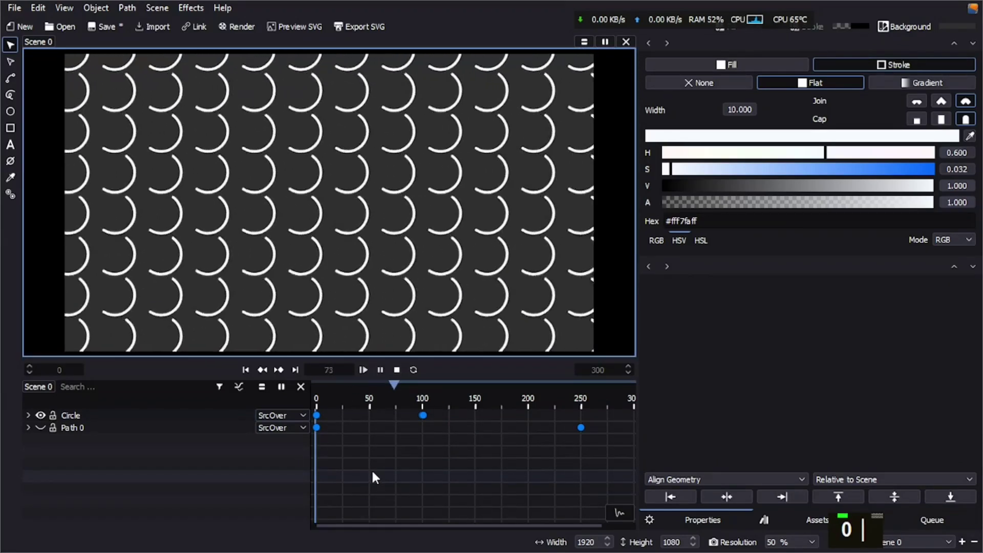
key("Escape")
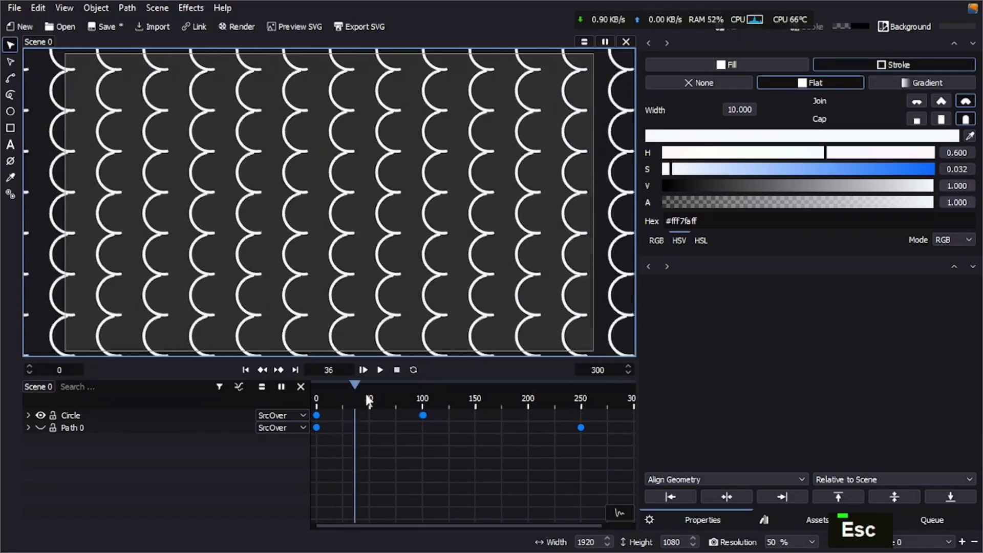